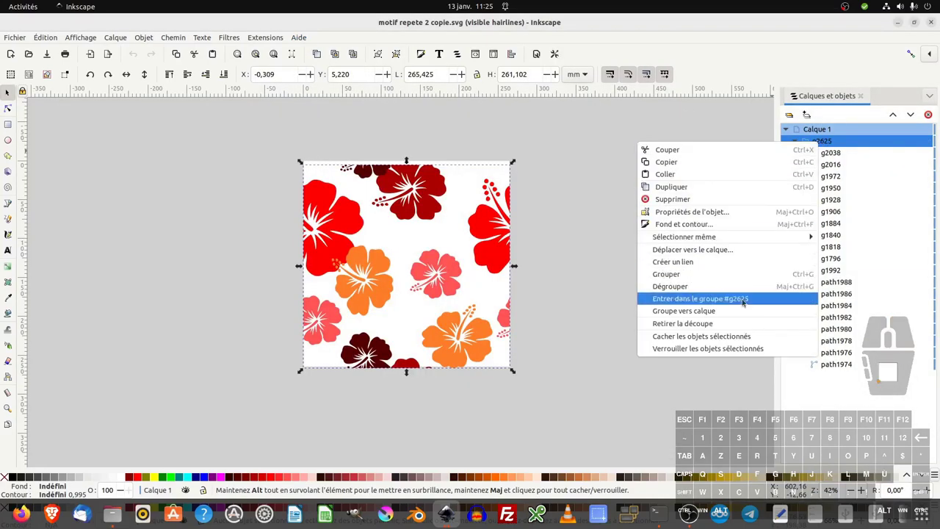
Release the tile's clip, ungroup it into separate flowers and select the repeated red flower on the right
click(724, 324)
click(636, 300)
click(460, 267)
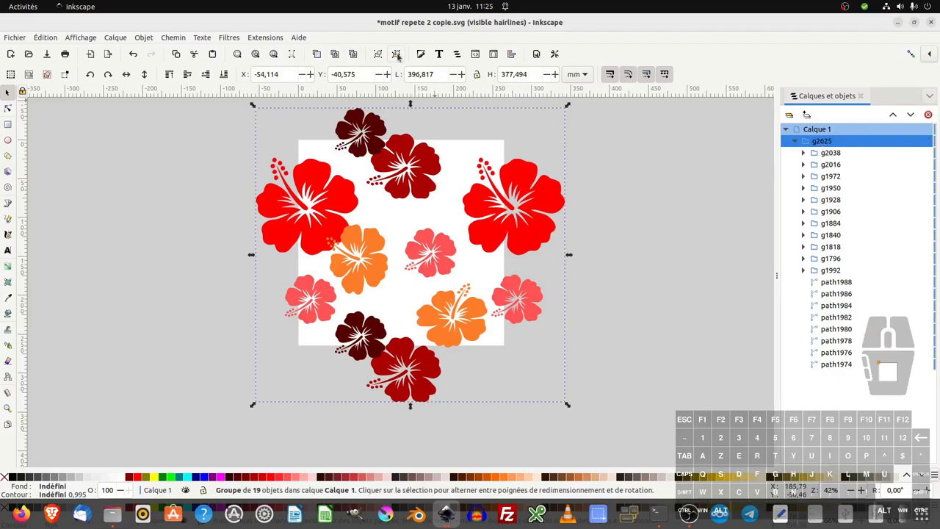
click(402, 54)
click(545, 219)
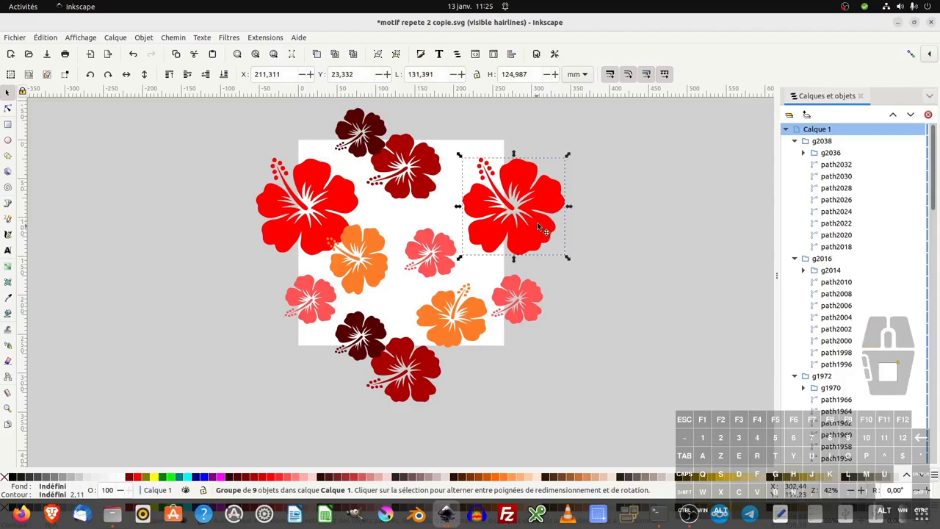
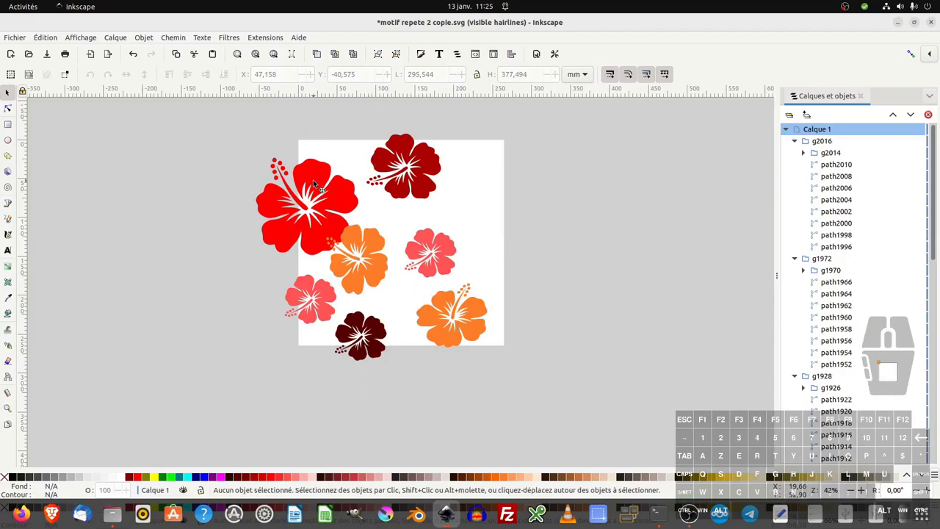
Regroup all remaining flowers into one group and copy it via Édition > Copier
drag(233, 118, 529, 409)
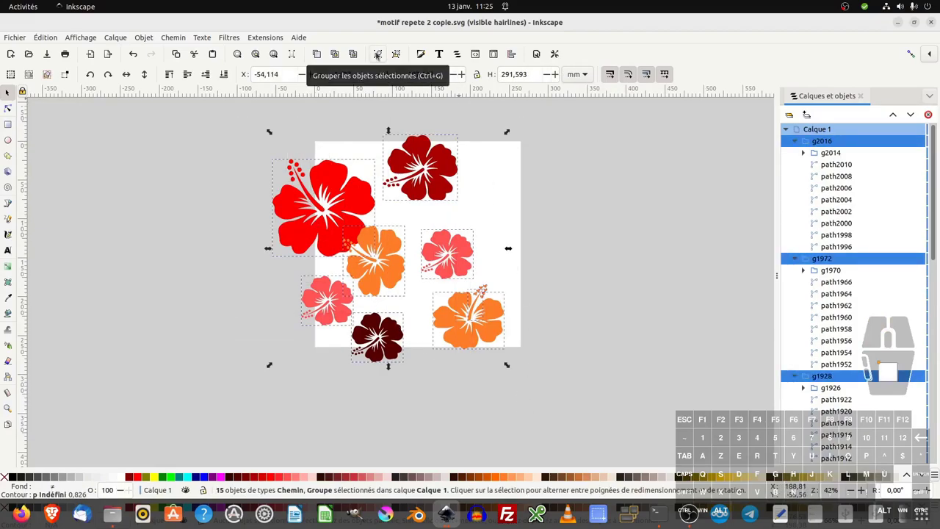
click(380, 52)
click(50, 36)
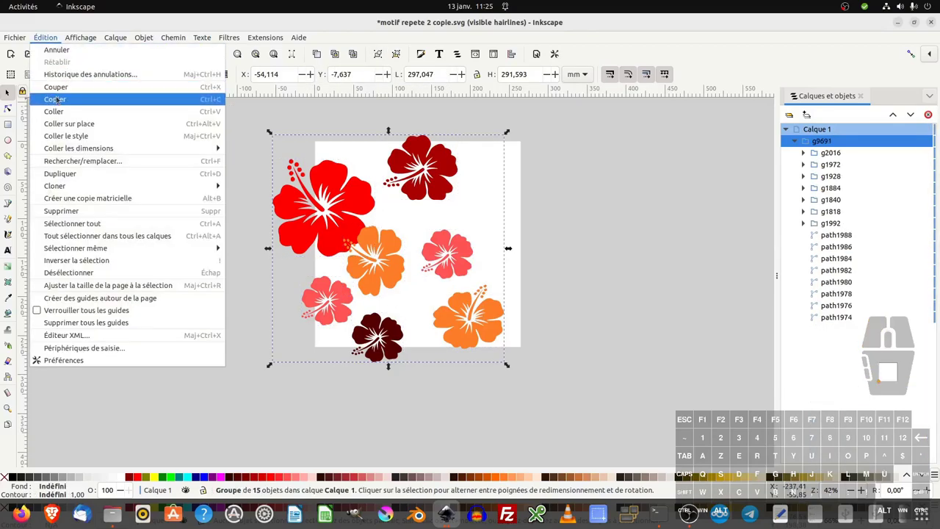
click(60, 100)
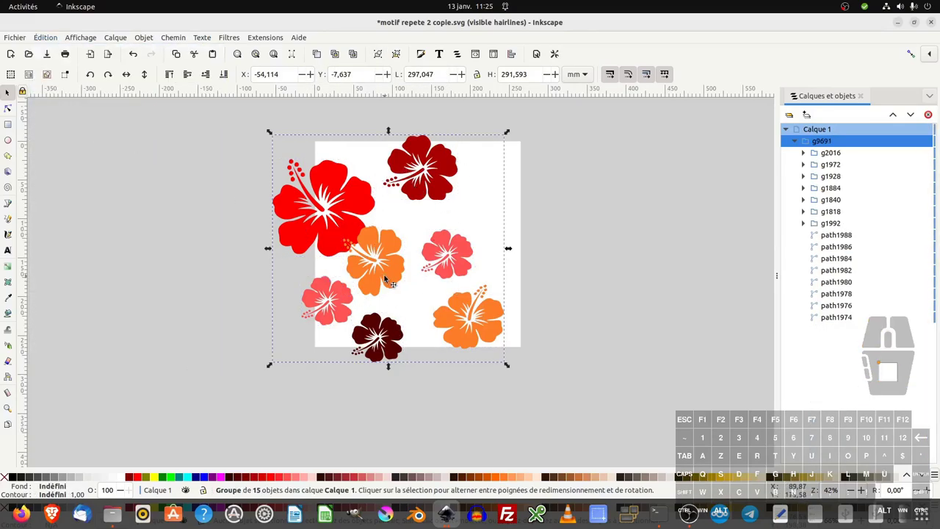
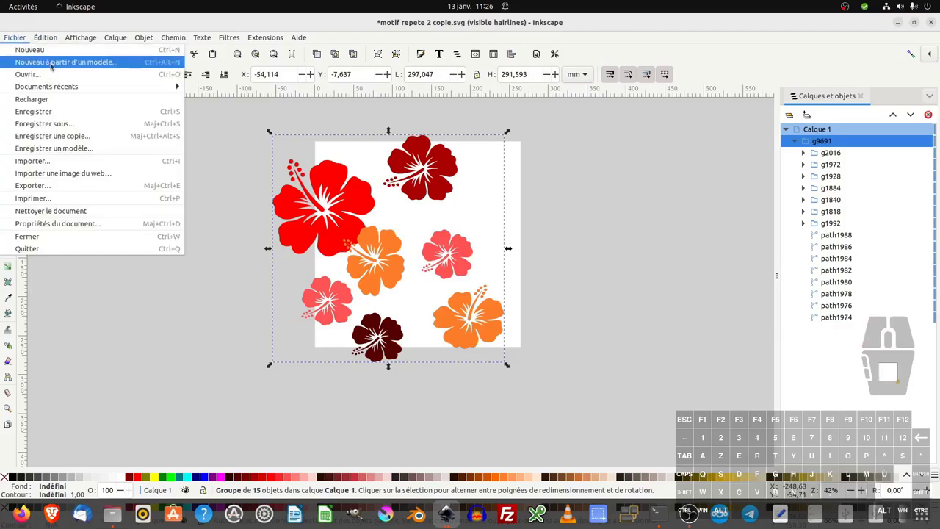
Create a new document from the 'Motif sans couture' seamless pattern template
click(81, 61)
middle_click(431, 294)
scroll(down, 3)
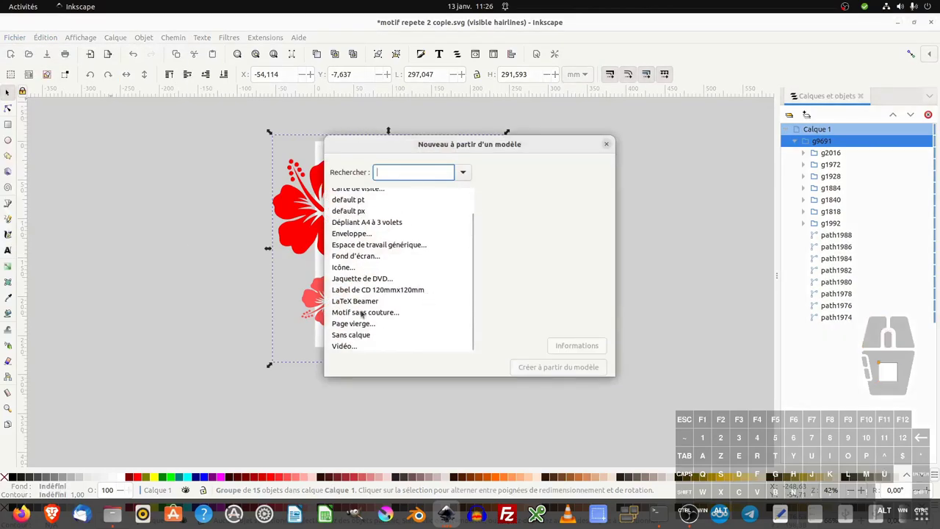
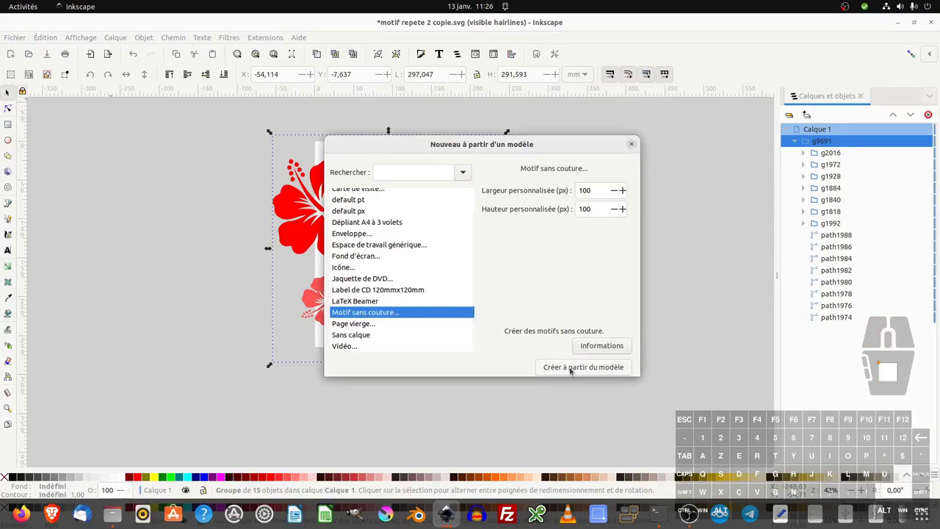
click(574, 367)
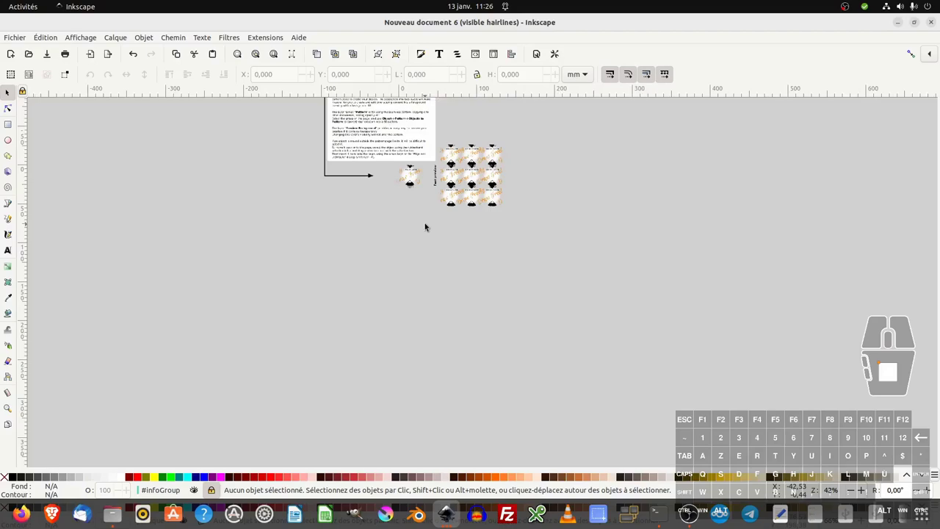
Zoom to the template tile and select the sample logo design inside the Pattern Foreground layer
drag(362, 133, 492, 292)
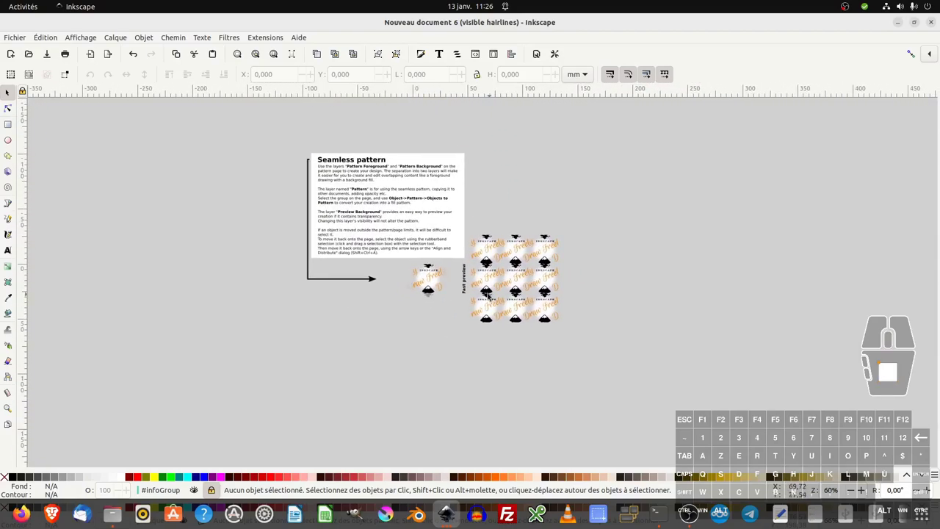
middle_click(488, 277)
middle_click(496, 279)
middle_click(370, 305)
scroll(down, 3)
middle_click(357, 280)
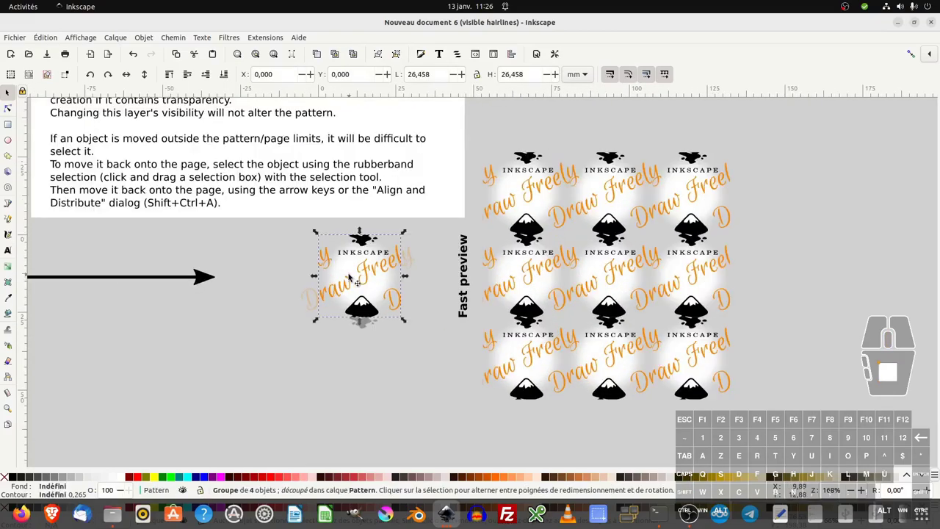
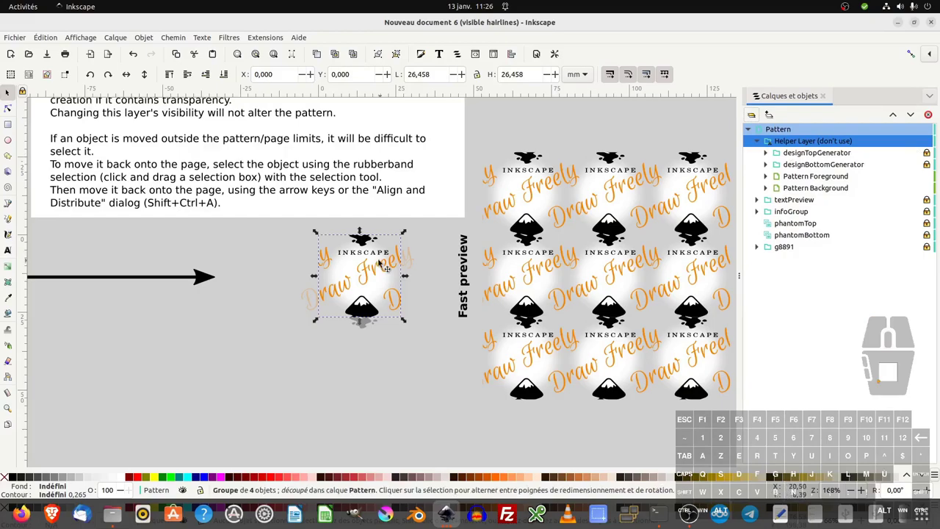
click(372, 268)
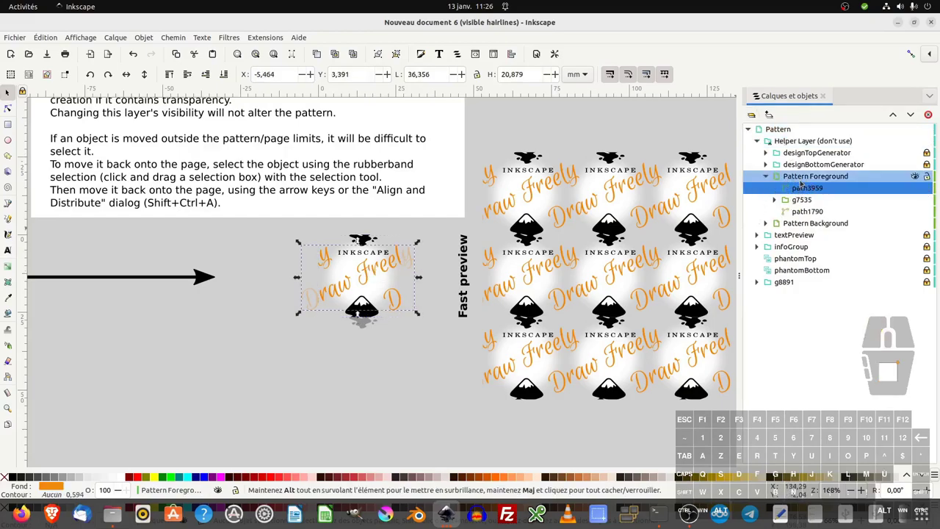
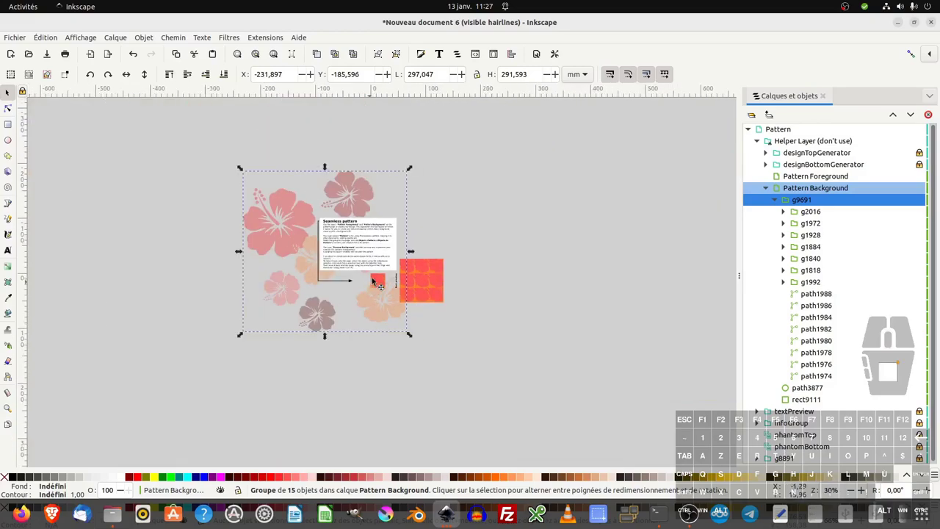
Scale the pasted hibiscus group down by its corner handle until it fits the pattern tile
drag(245, 167, 376, 311)
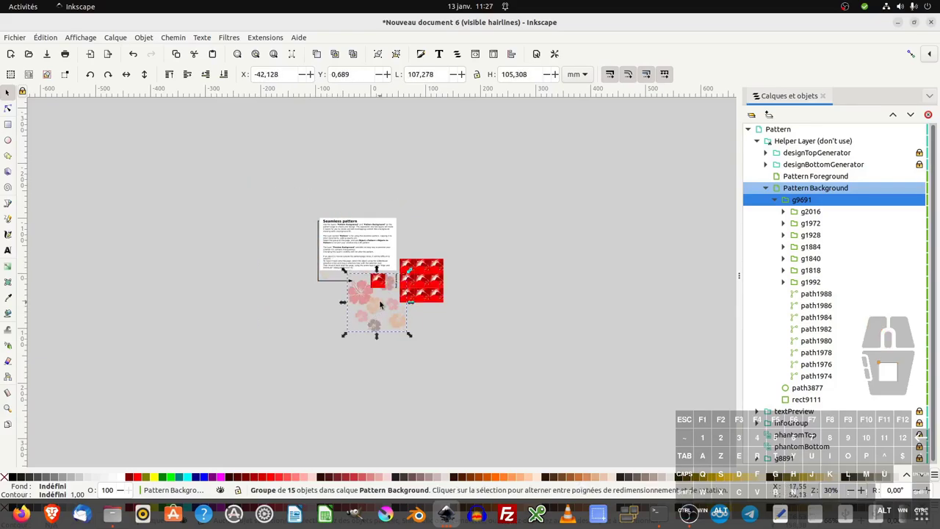
middle_click(384, 300)
middle_click(384, 301)
drag(377, 365, 383, 283)
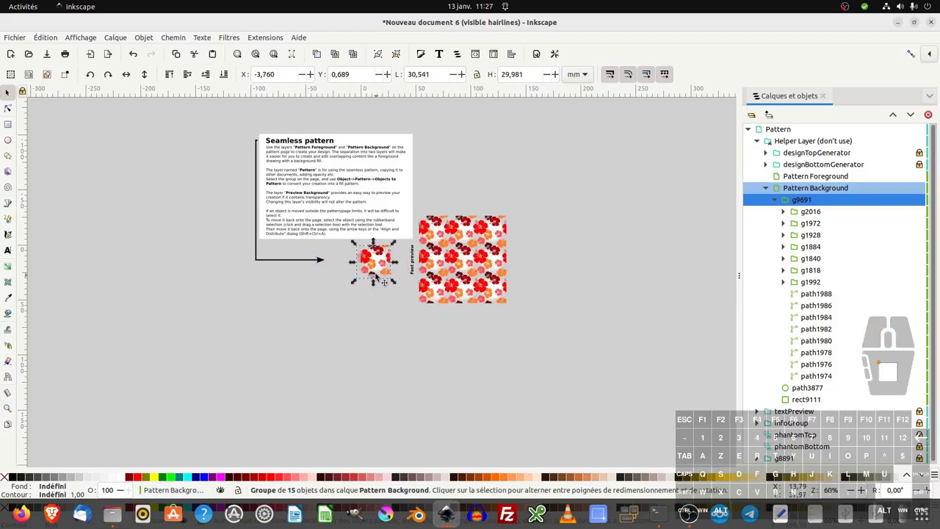